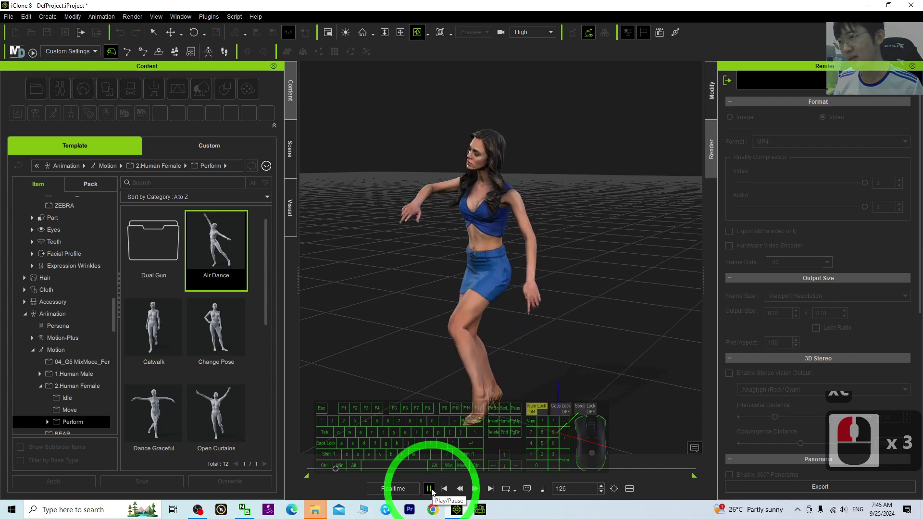
Select the Party_F_0001 dancer in the viewport and show her Air Dance motion
text(xc)
click(436, 491)
click(354, 472)
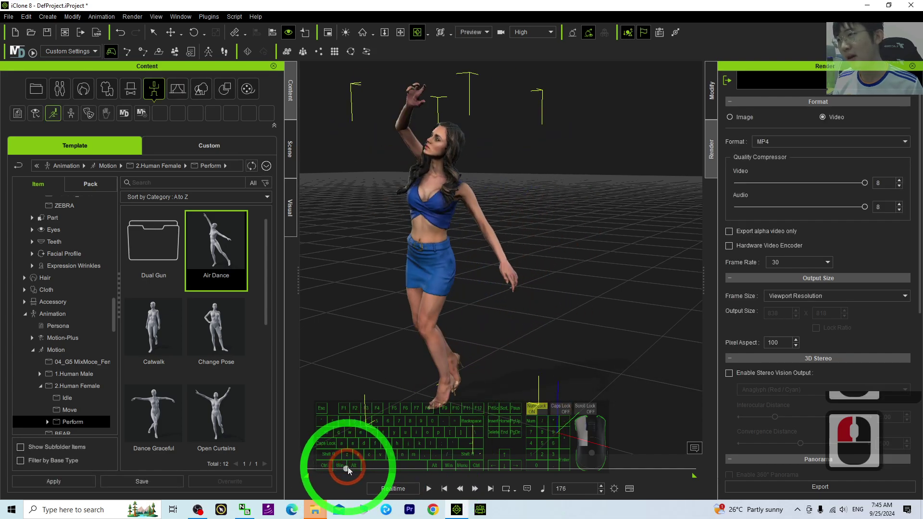
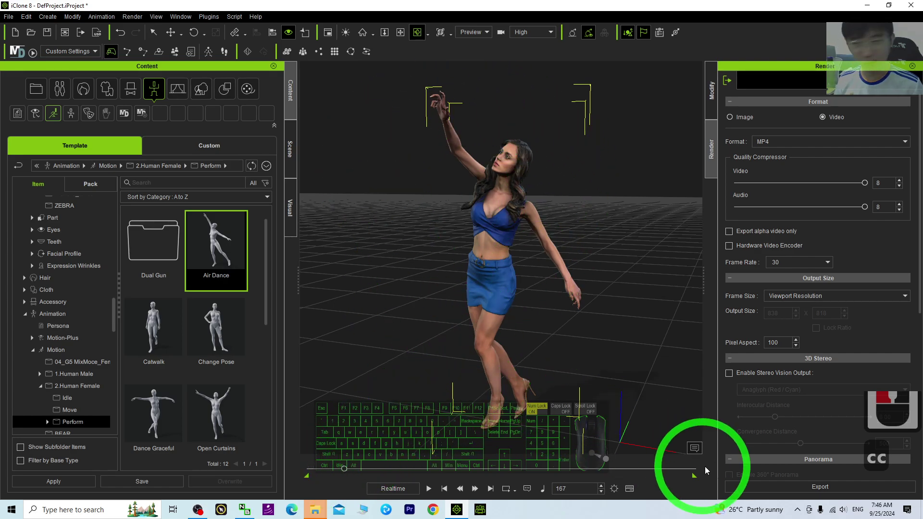
Show the timeline and select Party_F_0001's Motion track at the raised-arm pose frame
click(633, 492)
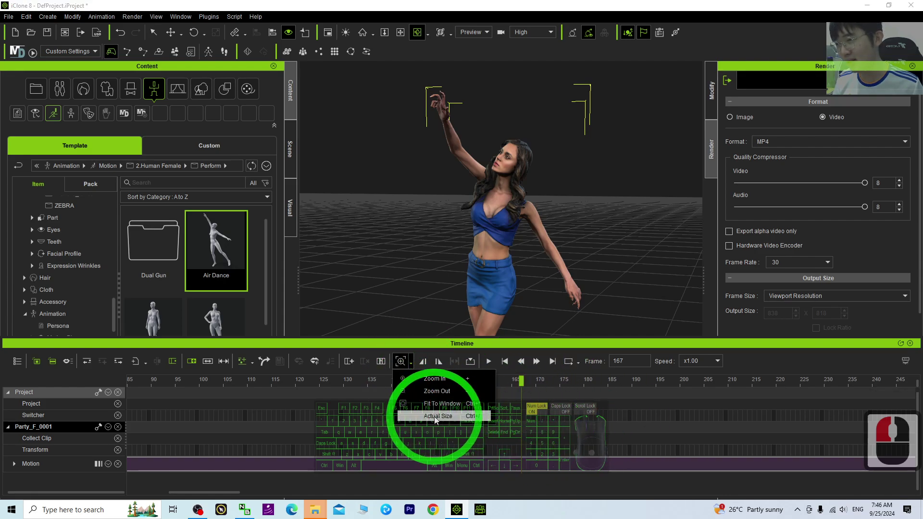
click(436, 418)
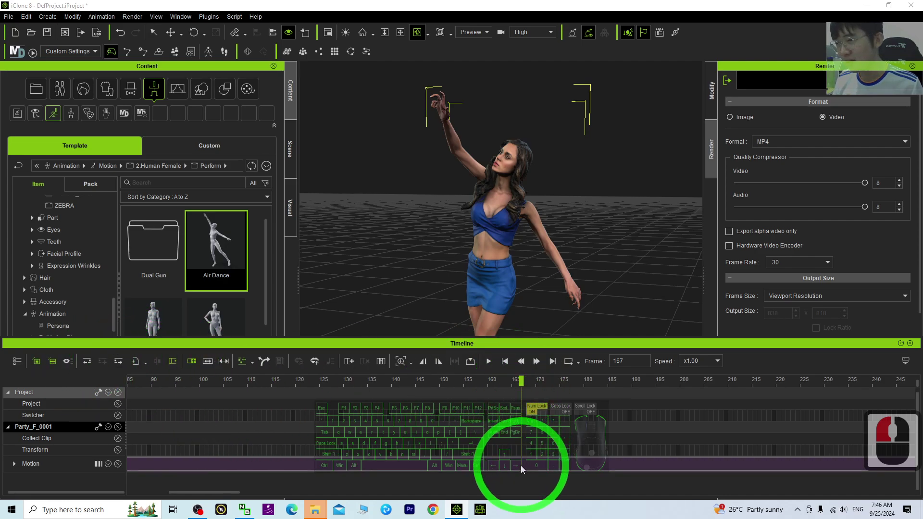
drag(525, 471, 526, 459)
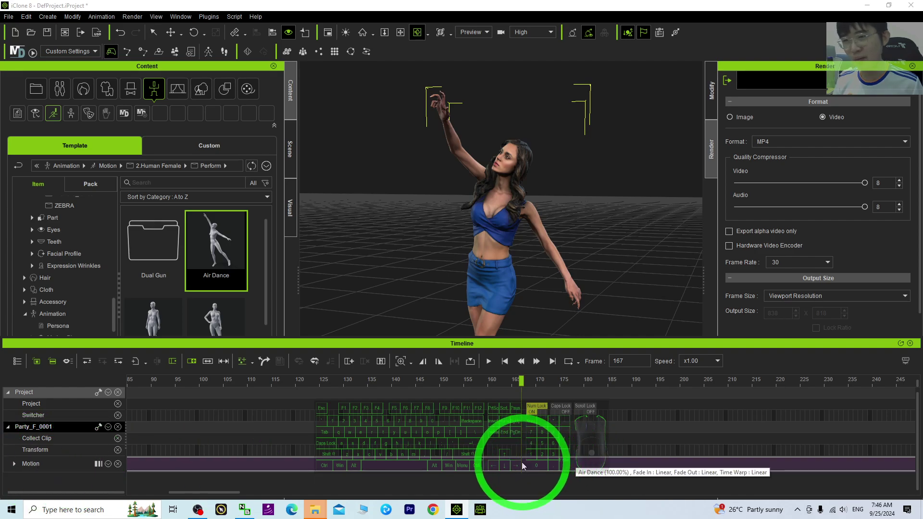
click(527, 466)
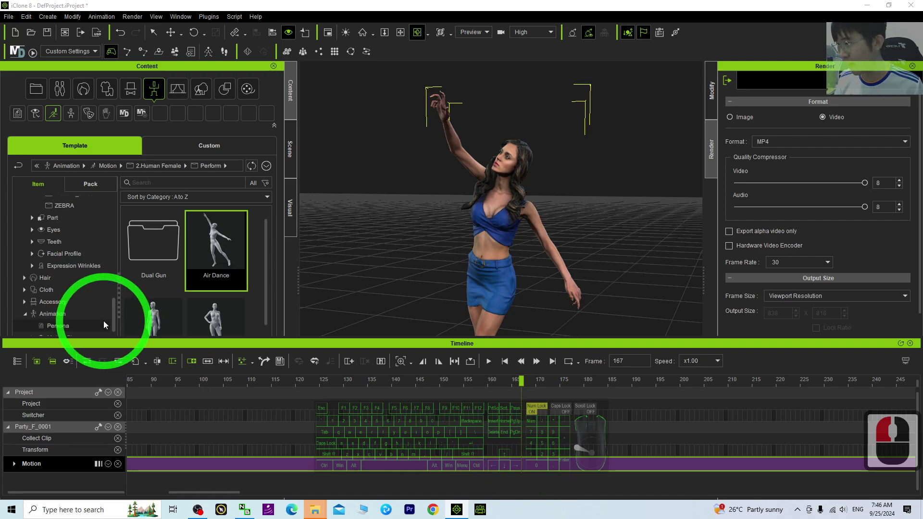
click(165, 364)
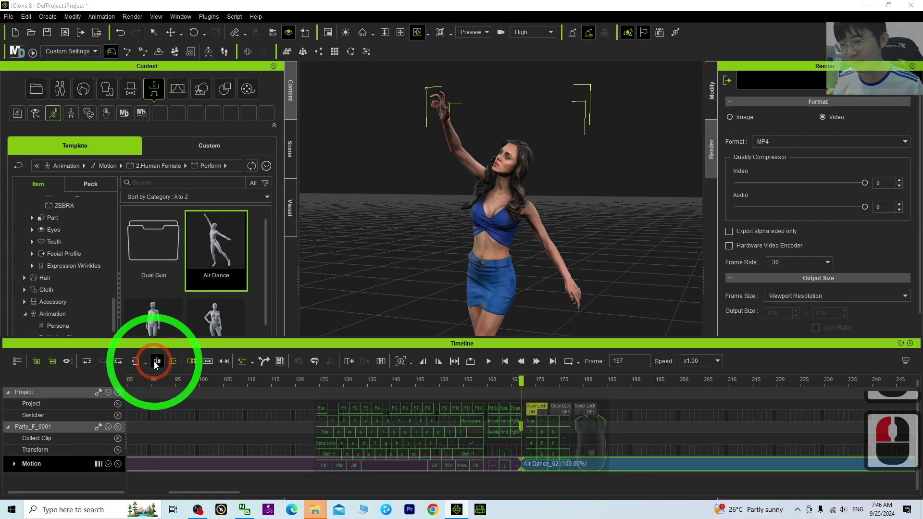
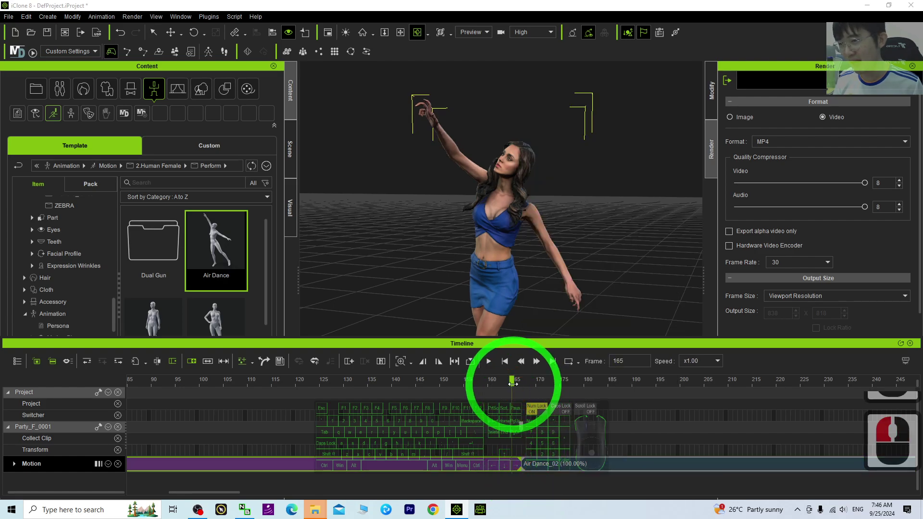
click(511, 380)
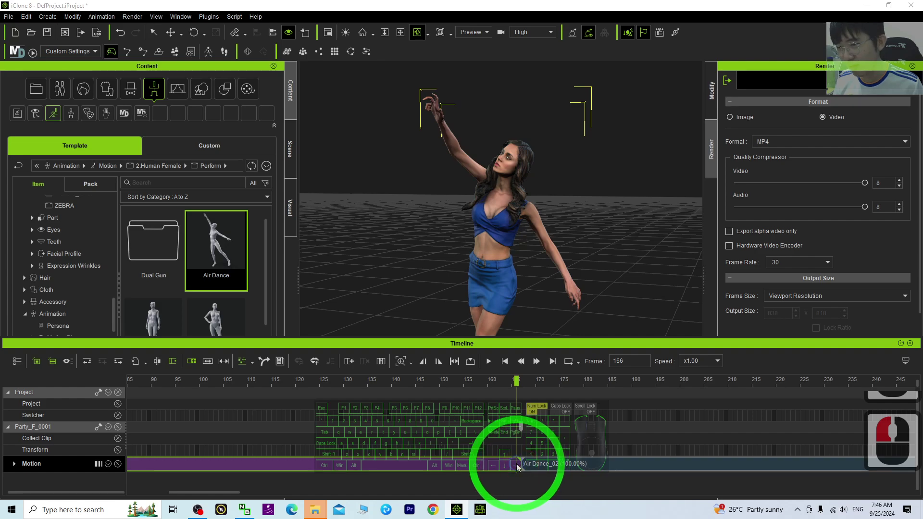
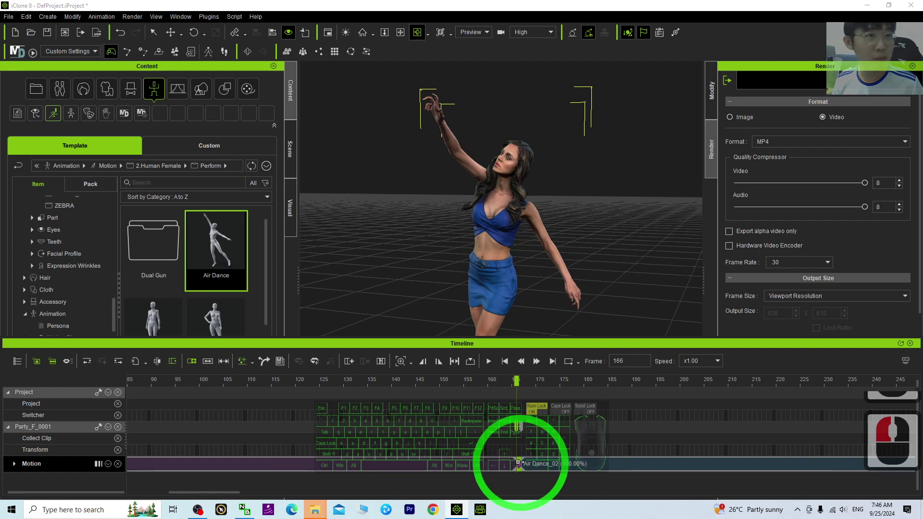
Trim the Air Dance clip down to the single raised-arm pose frame, deleting the rest
drag(525, 454, 540, 391)
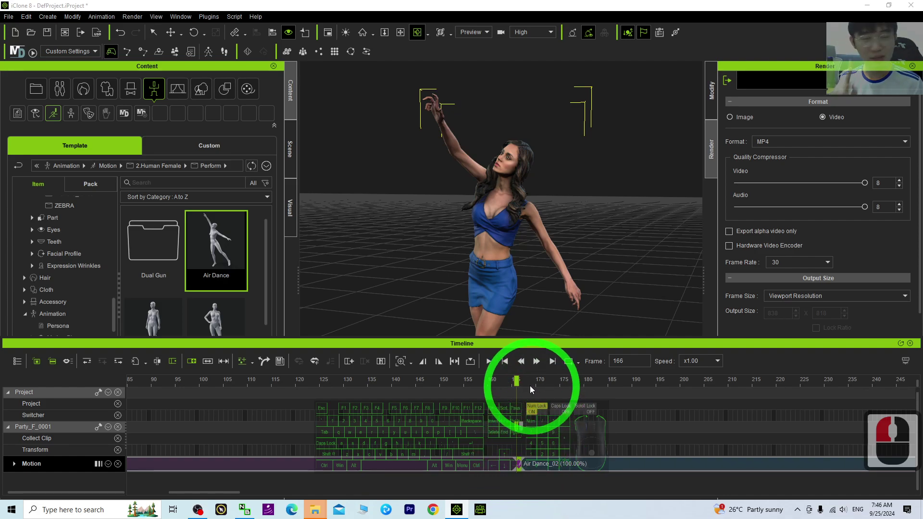
click(458, 466)
key(Delete)
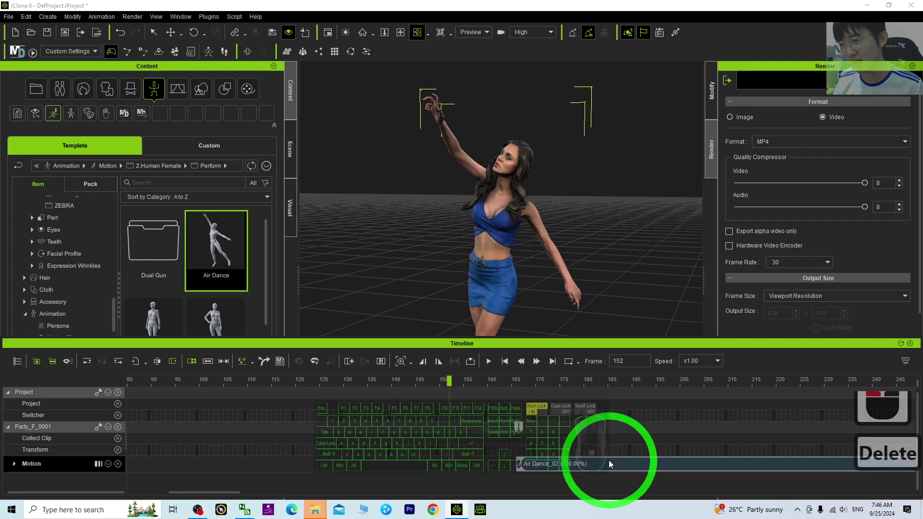
drag(613, 463, 502, 476)
key(Delete)
drag(502, 476, 520, 468)
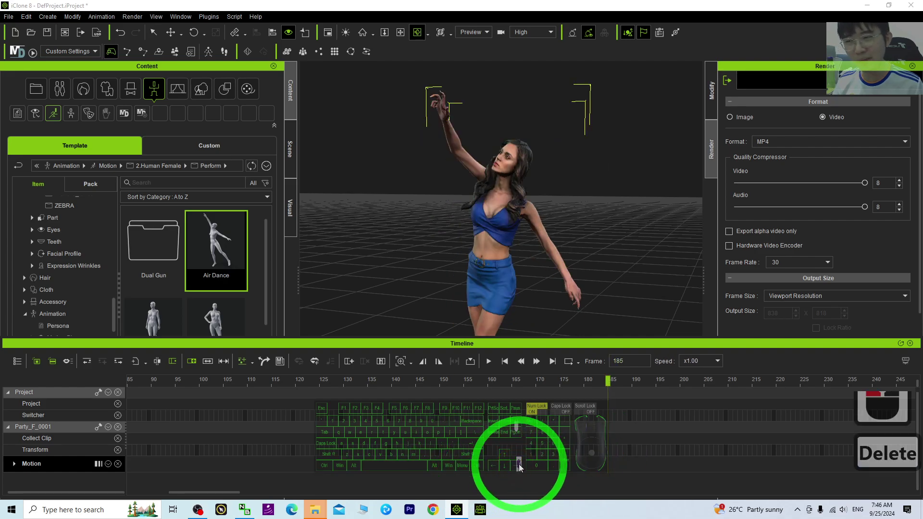
click(523, 467)
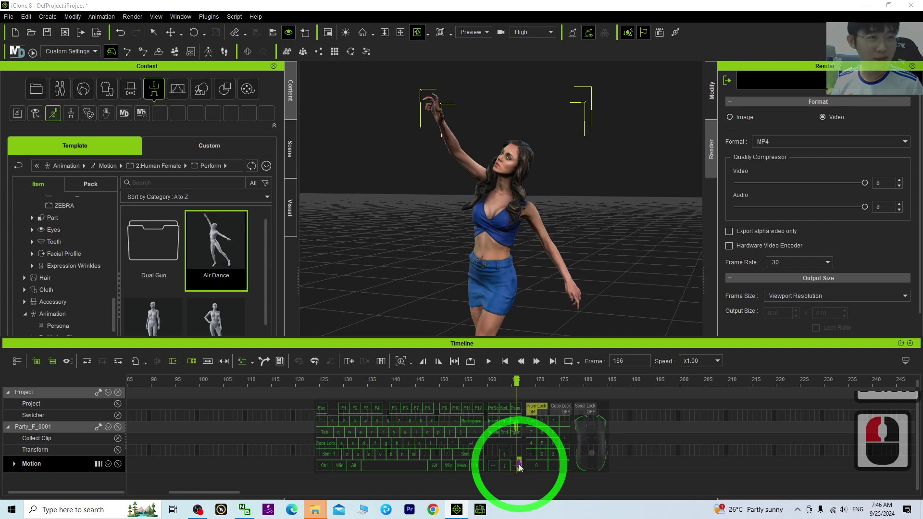
drag(523, 466, 576, 381)
Save the pose clip to the desktop as an RLMotion file named pose01
right_click(576, 382)
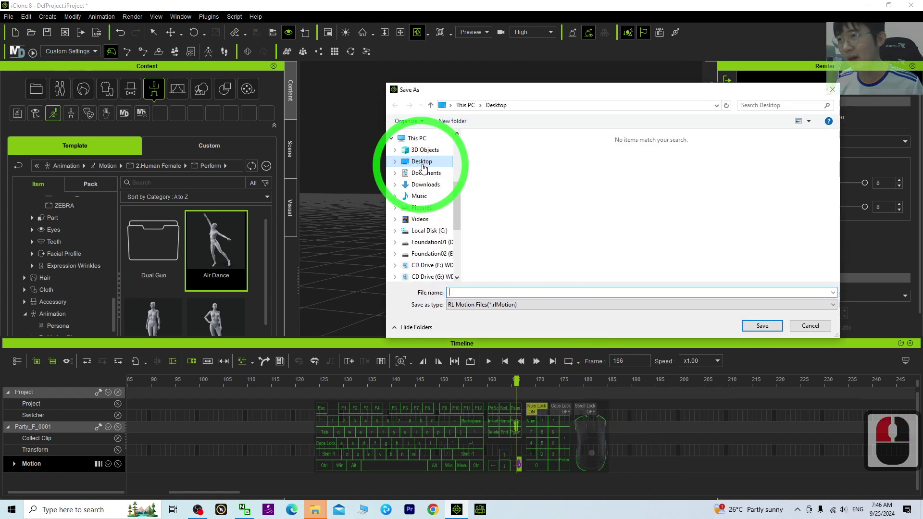
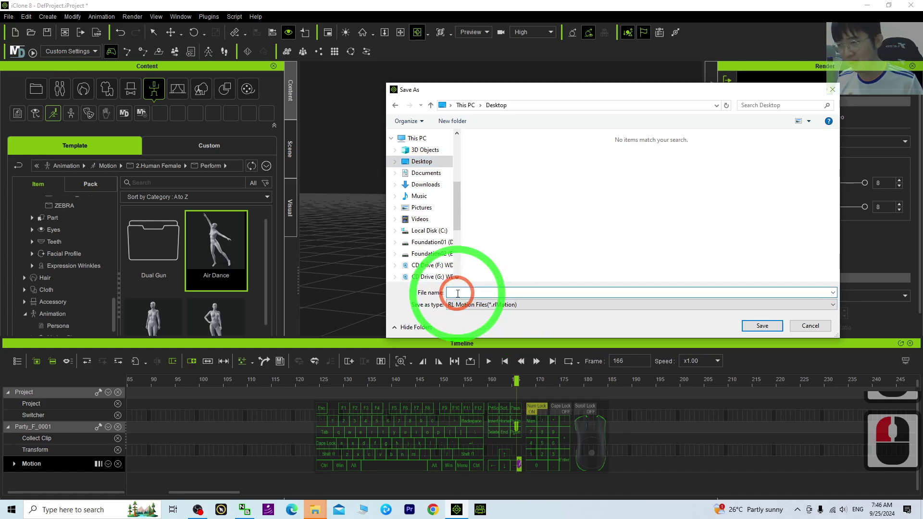
text(pose0)
text(1)
click(764, 323)
Restore down iClone and confirm pose01.rlMotion exists on the desktop
click(431, 7)
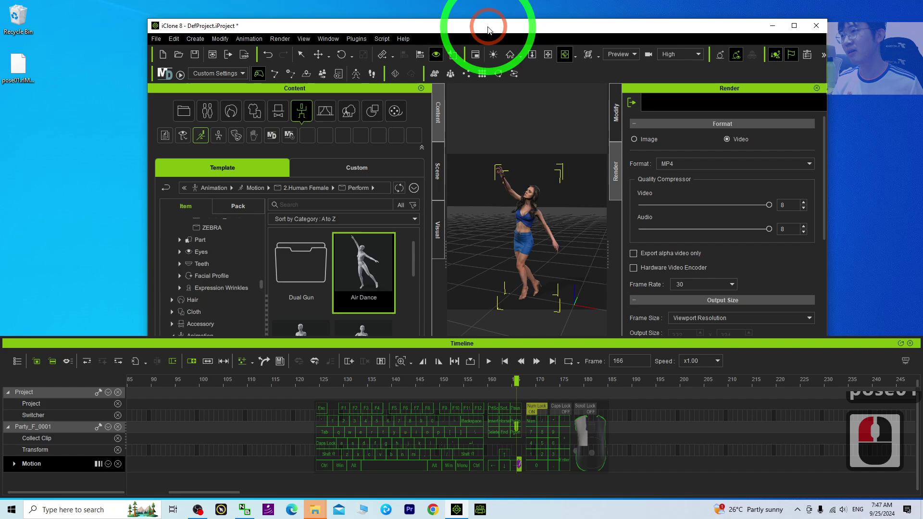
text(pose01)
click(40, 120)
click(38, 74)
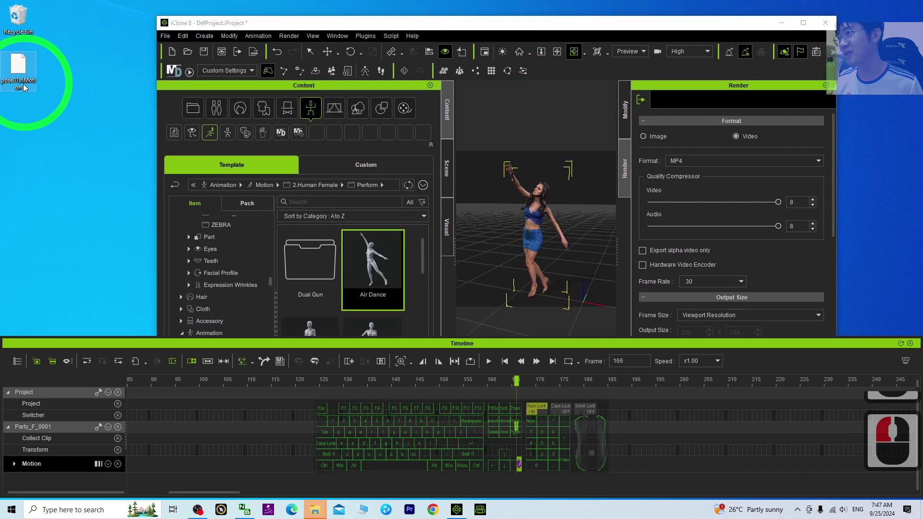
double_click(17, 92)
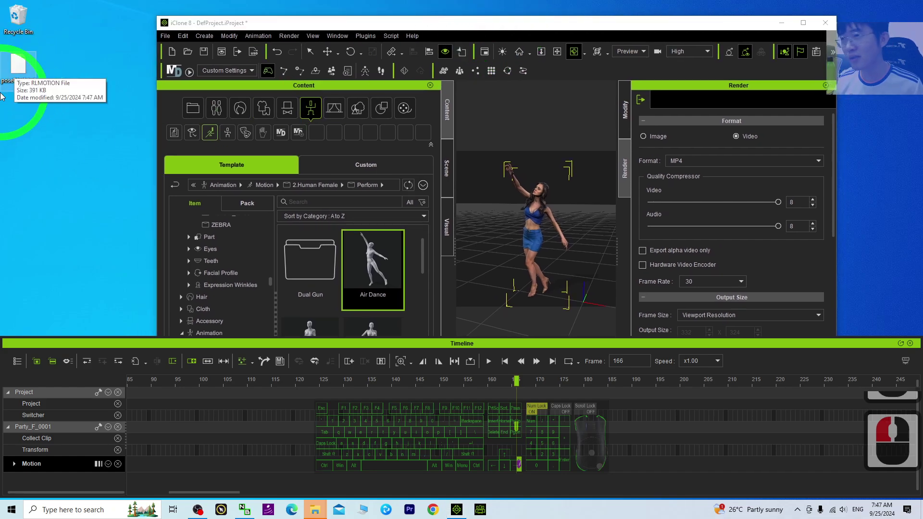
Maximize iClone and add Kid_F_0001 from the Actorcore character library to an empty scene
click(914, 346)
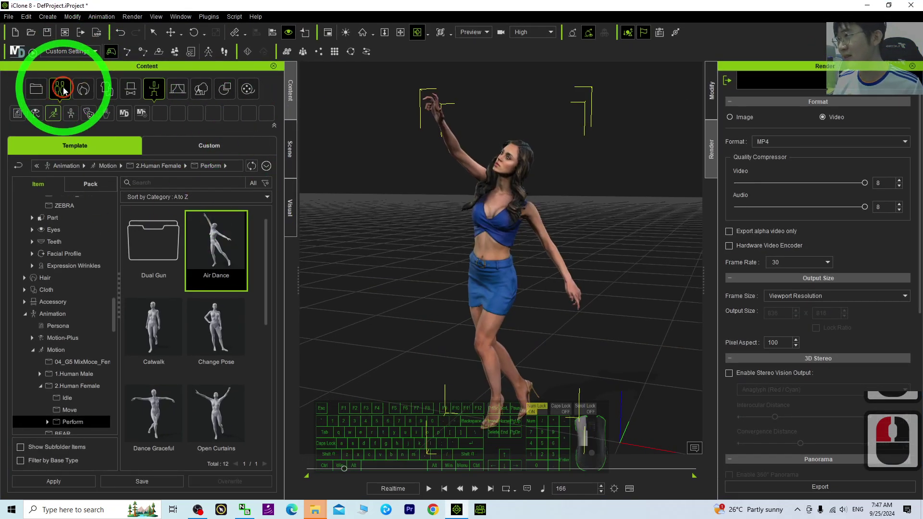
click(18, 35)
click(482, 282)
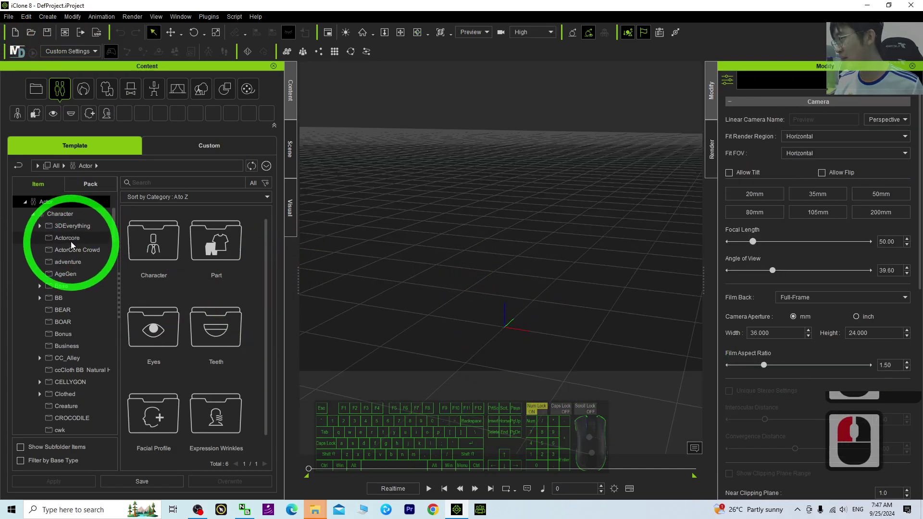
click(76, 244)
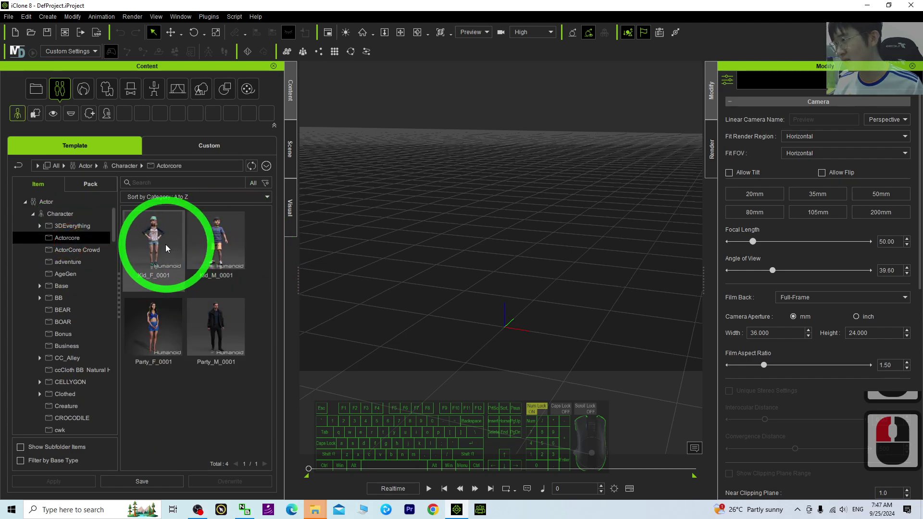
click(167, 247)
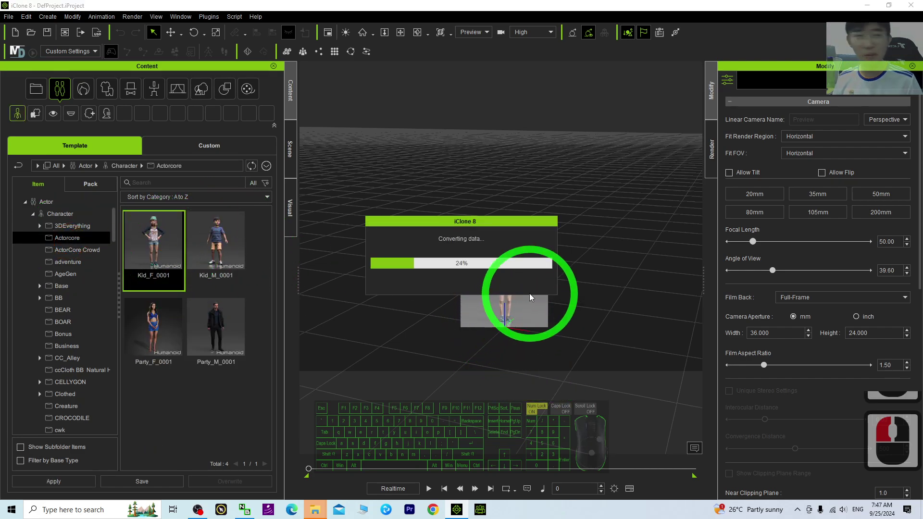
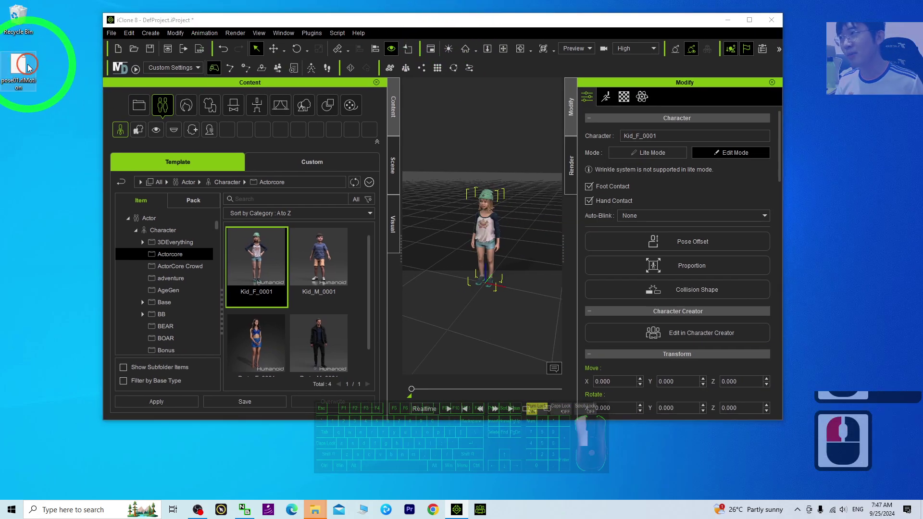
Drop pose01.rlMotion from the desktop onto Kid_F_0001 to give her the raised-arm pose
drag(23, 72, 489, 223)
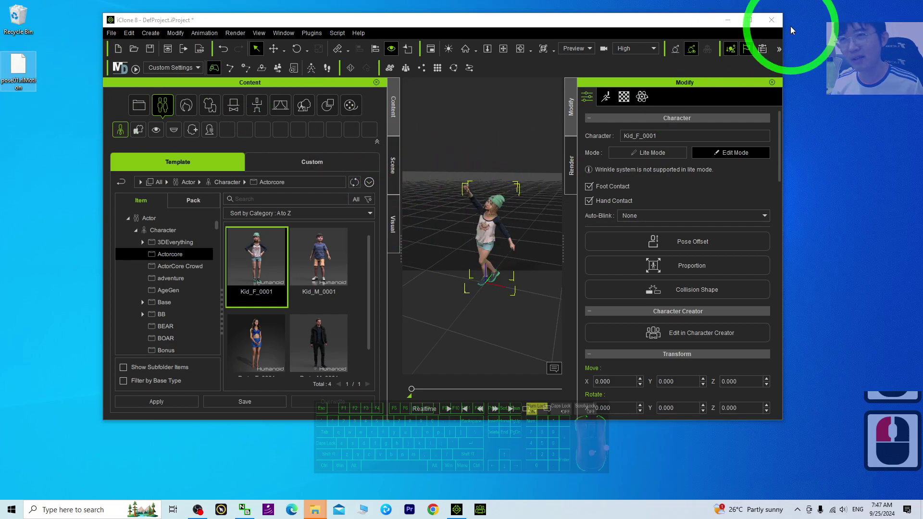
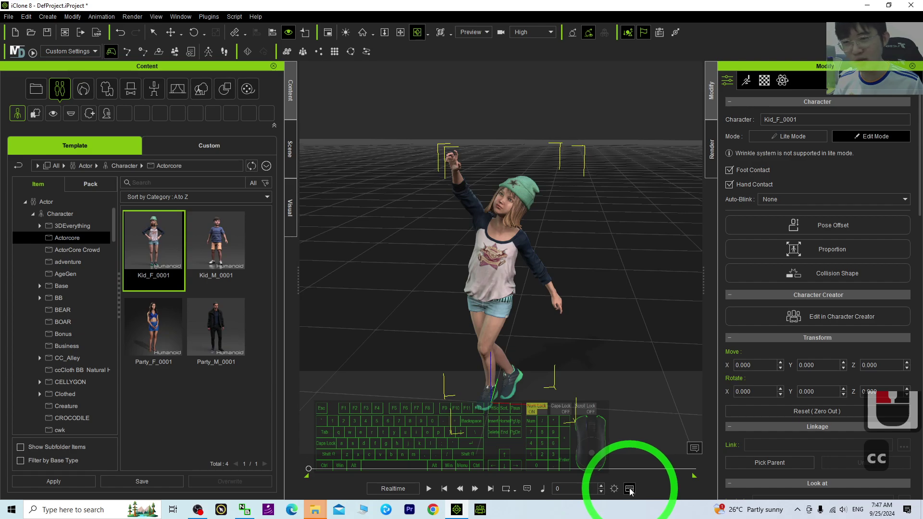
Show the timeline with Kid_F_0001's Motion track expanded to reveal the pose01 clip
click(635, 490)
drag(304, 421, 207, 418)
click(140, 471)
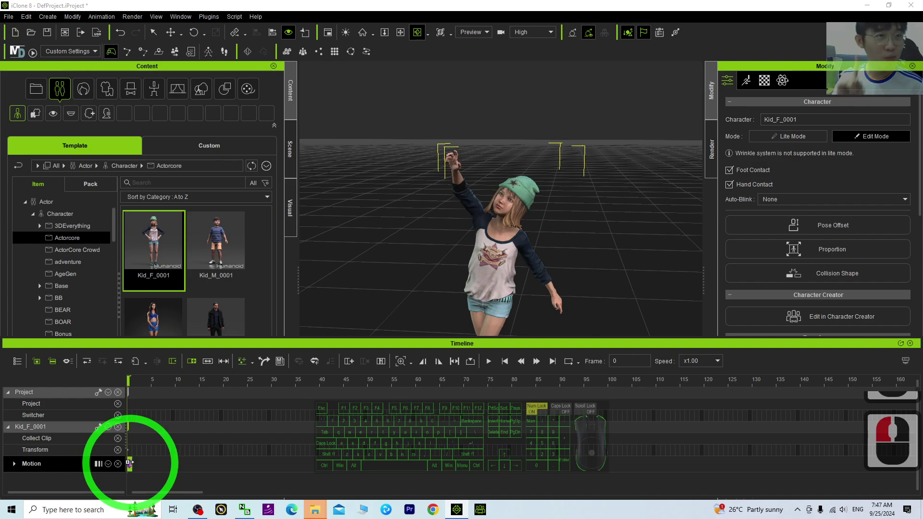